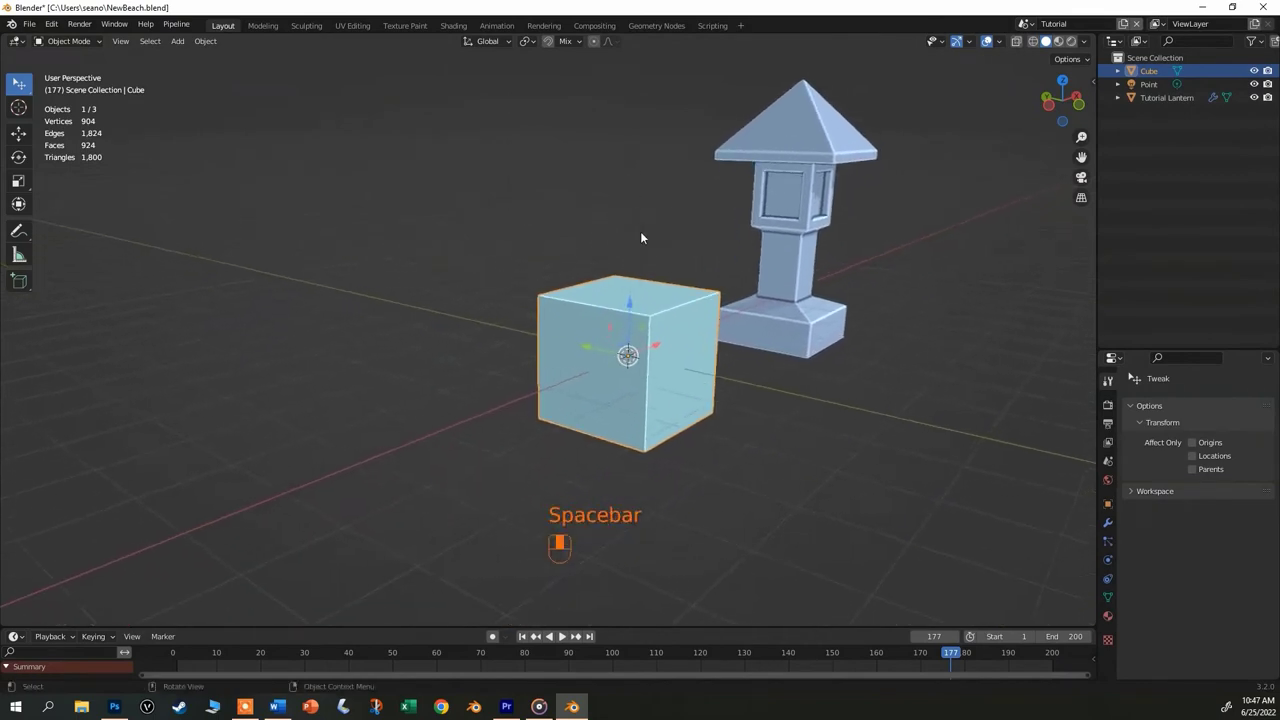
- Reselect the cube after touching the lantern, then clear the selection in the viewport
{"action": "left_click", "coordinate": [671, 296]}
{"action": "left_click", "coordinate": [783, 198]}
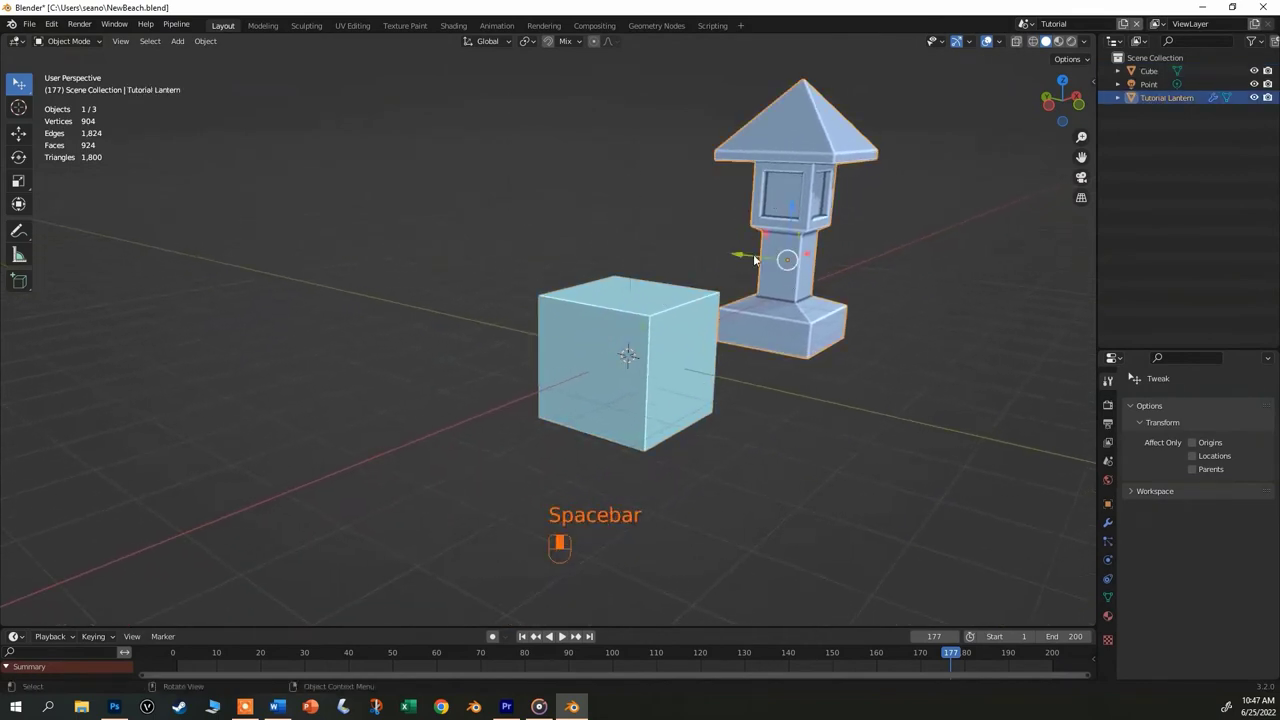
{"action": "left_click", "coordinate": [654, 328]}
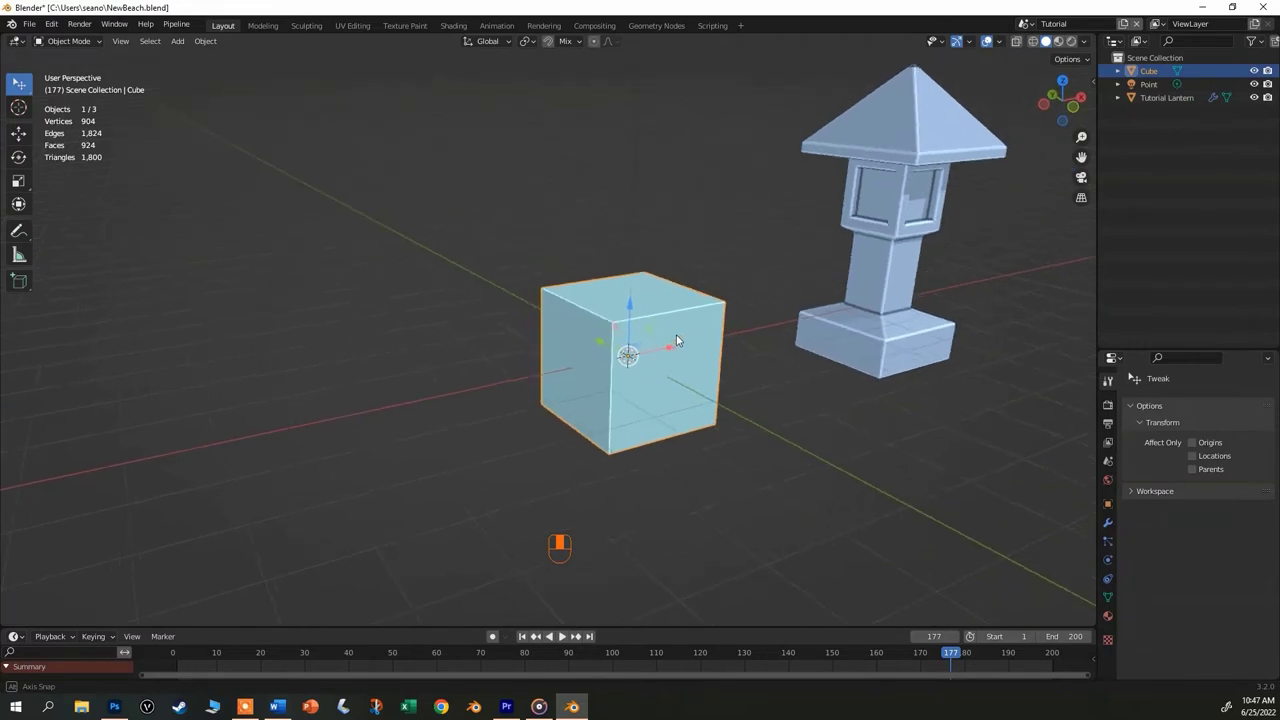
{"action": "left_click", "coordinate": [912, 223]}
{"action": "left_click", "coordinate": [661, 352]}
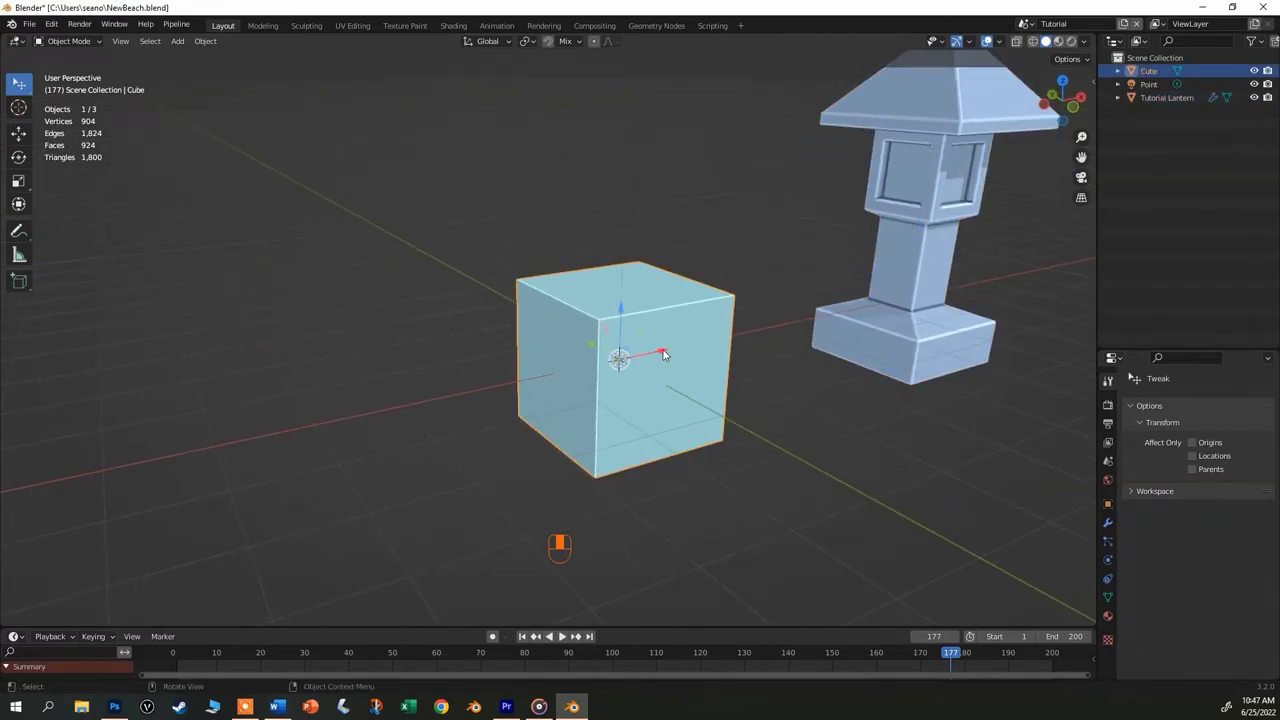
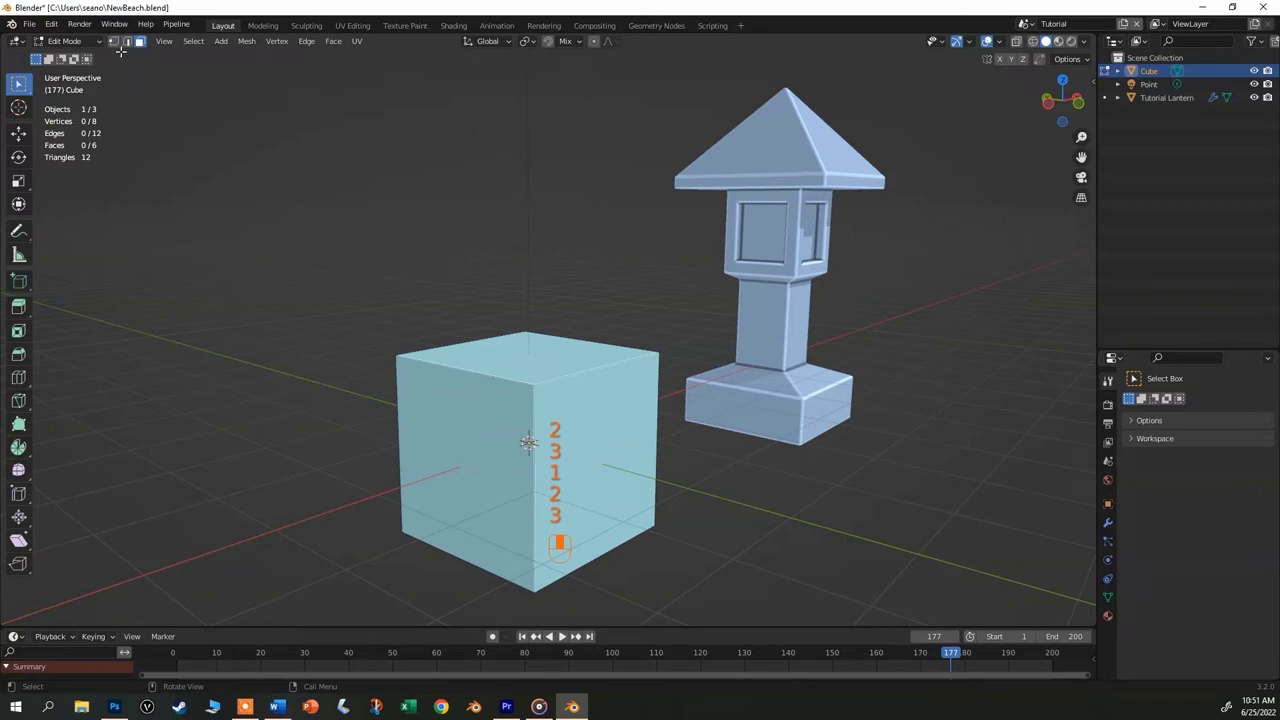
- Cycle the mesh through vertex, edge and face select modes, ending on vertex mode
{"action": "key", "text": "1"}
{"action": "key", "text": "2"}
{"action": "key", "text": "3"}
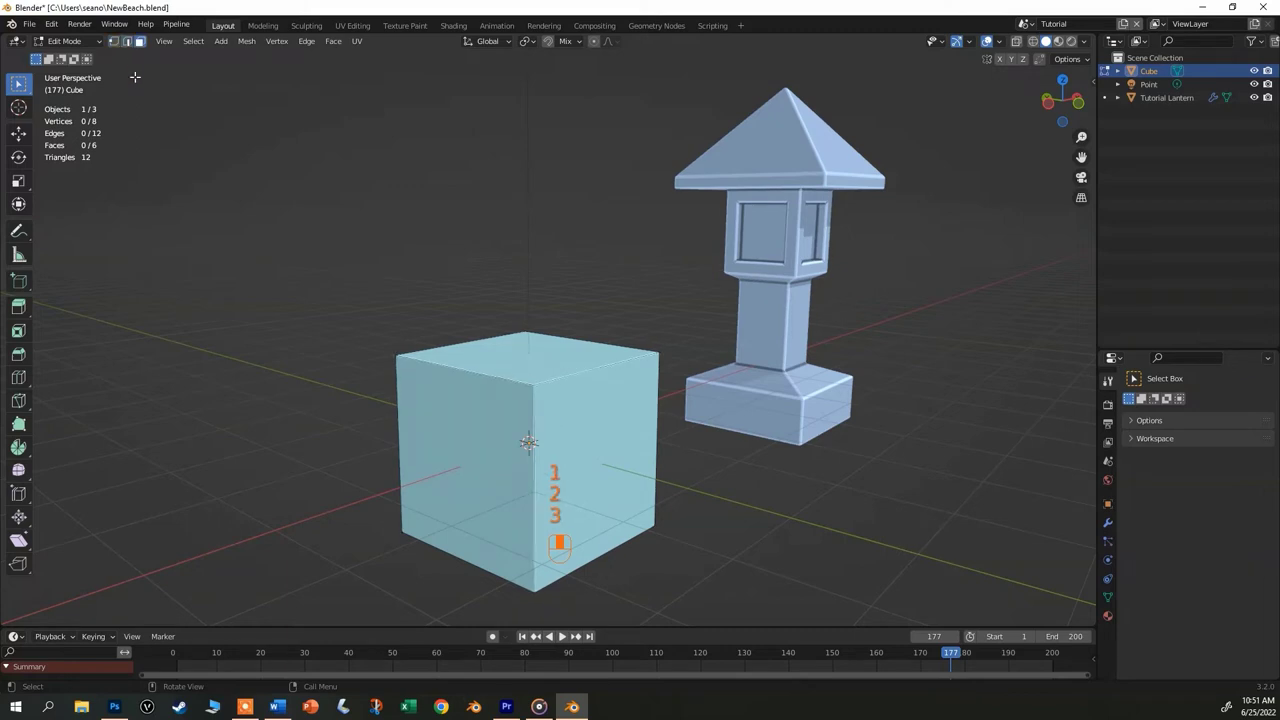
{"action": "key", "text": "1"}
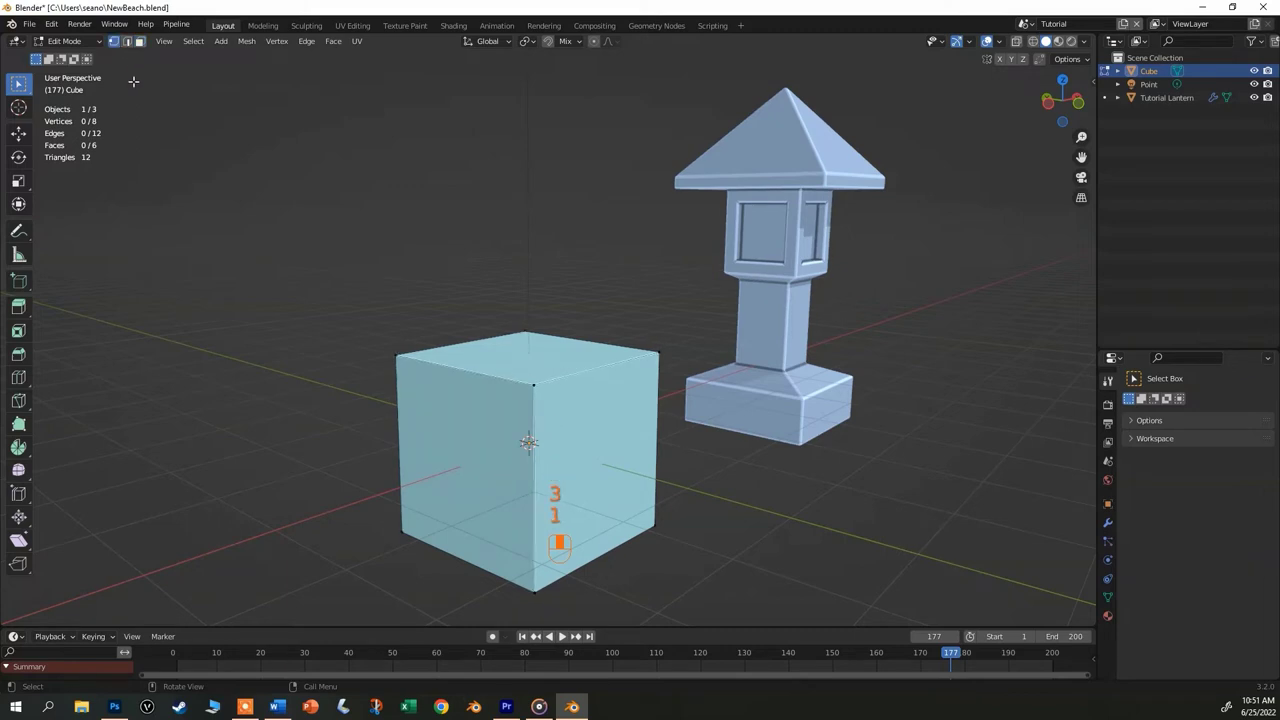